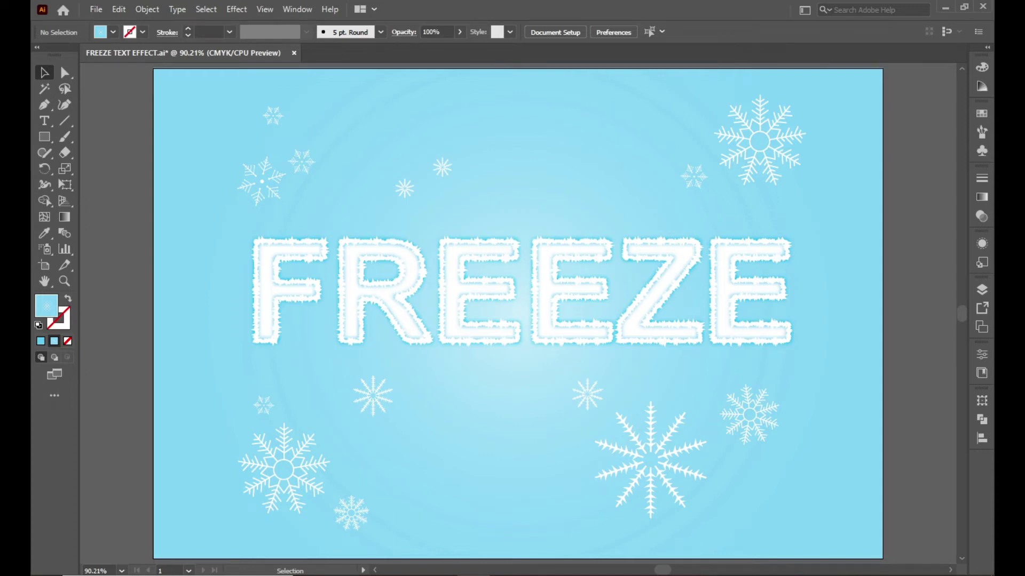
Draw a full-artboard rectangle with a light sky-blue fill and no stroke.
click(818, 407)
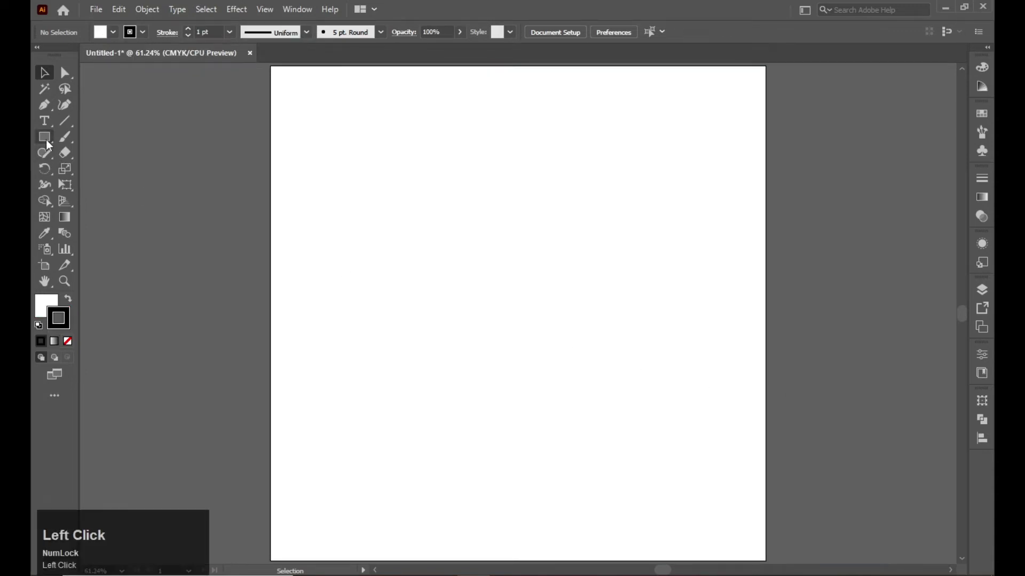
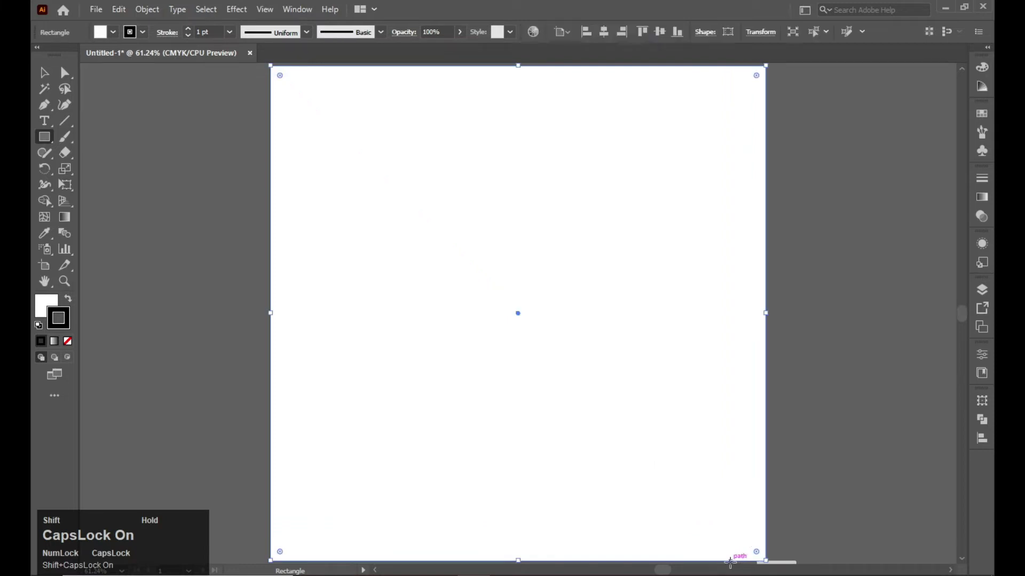
click(608, 44)
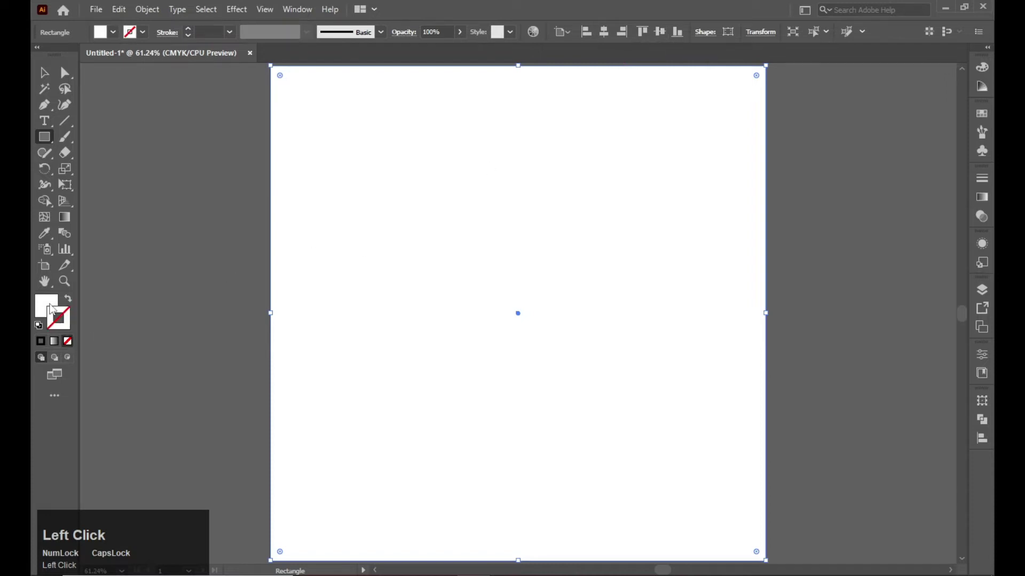
drag(524, 288, 643, 218)
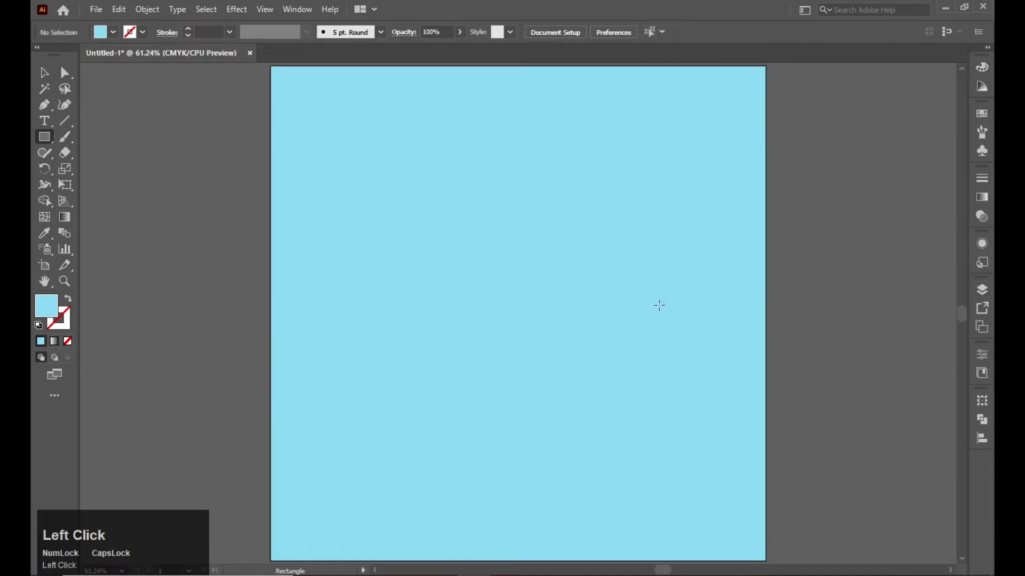
Add bold black Arial text reading FREEZE near the artboard centre and select it.
key(v)
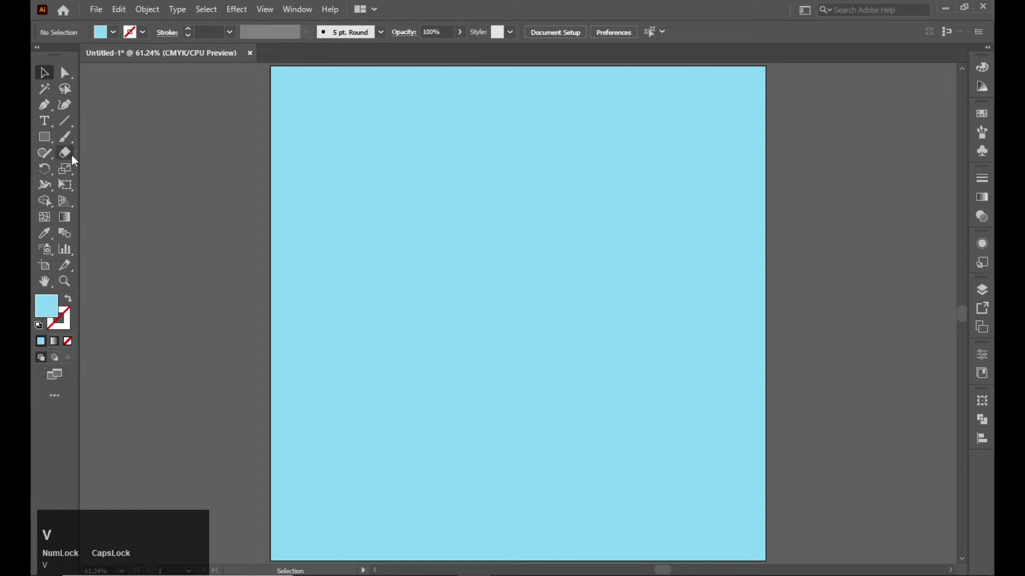
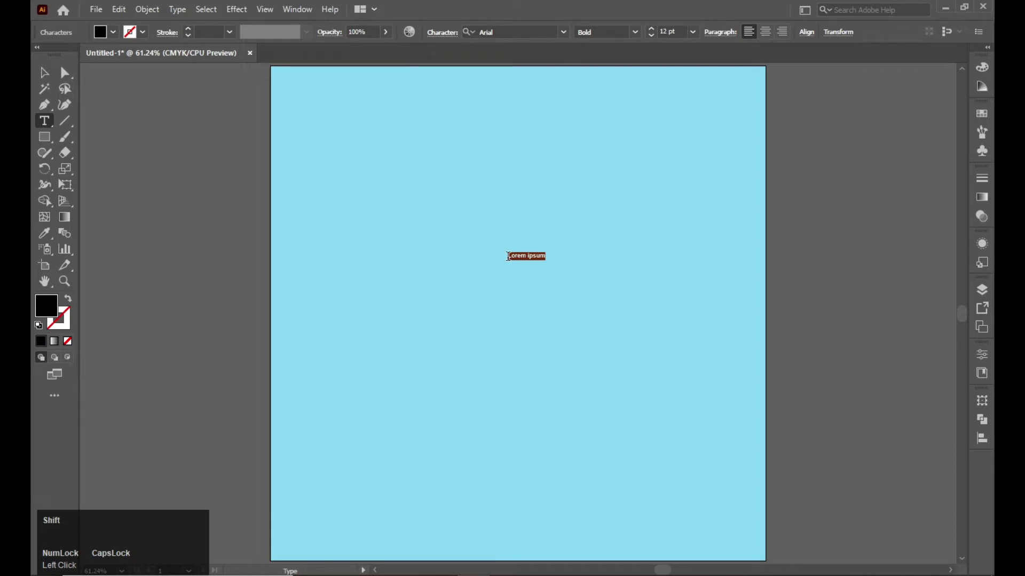
key(shift+f)
key(shift+e)
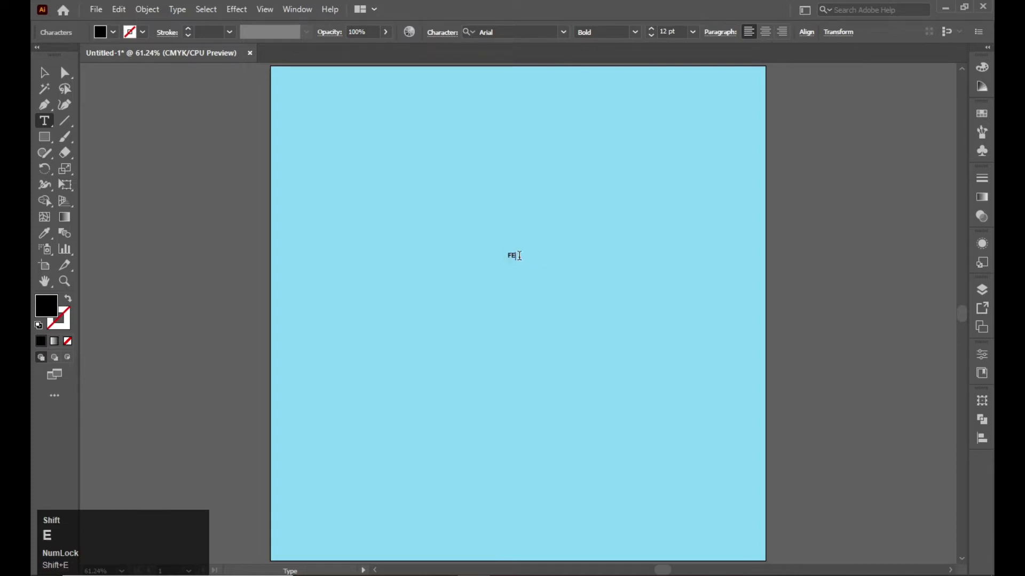
key(shift+e)
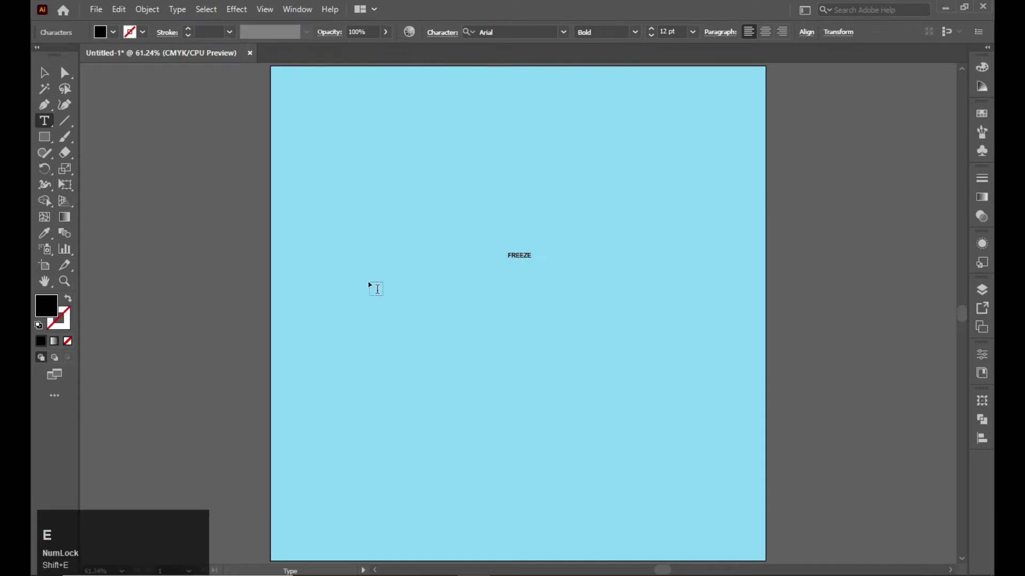
click(42, 82)
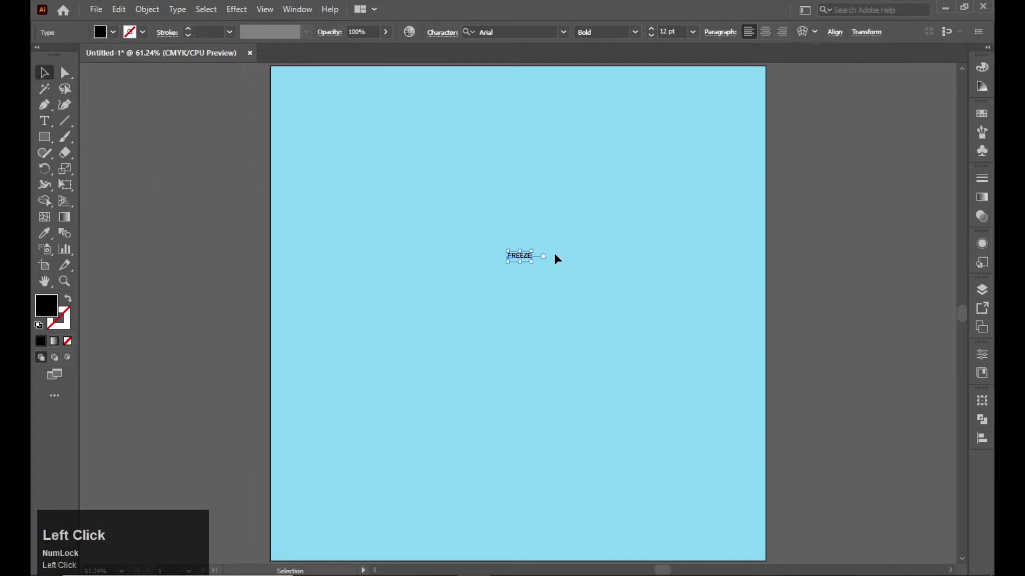
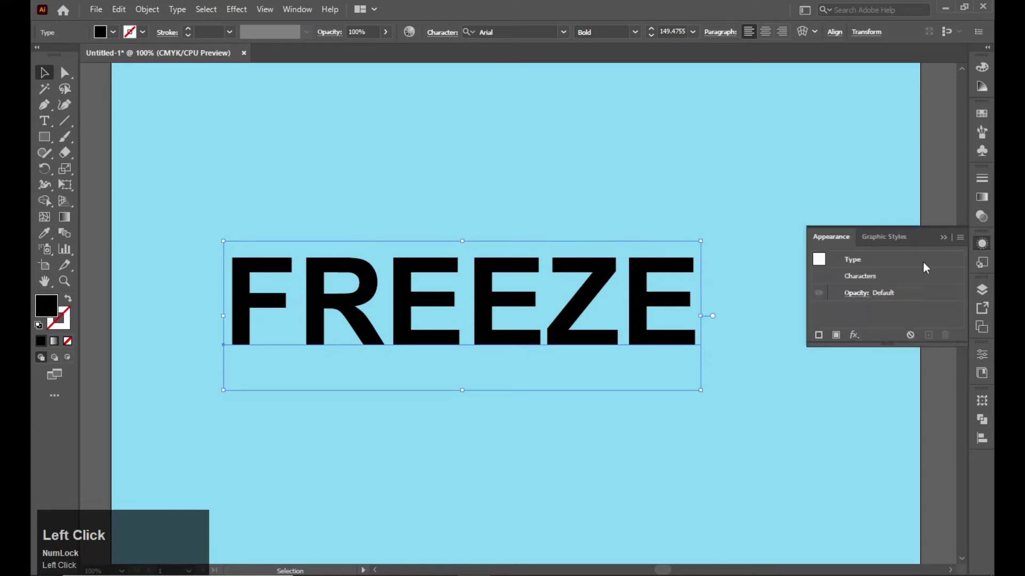
Give the white FREEZE lettering a new cyan outline stroke at 4 pt.
click(843, 342)
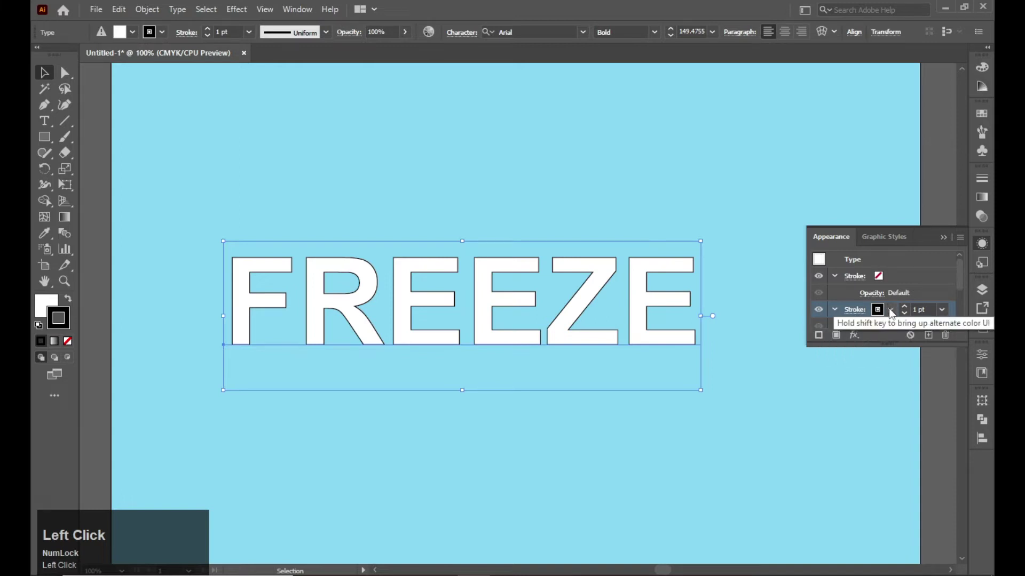
click(893, 315)
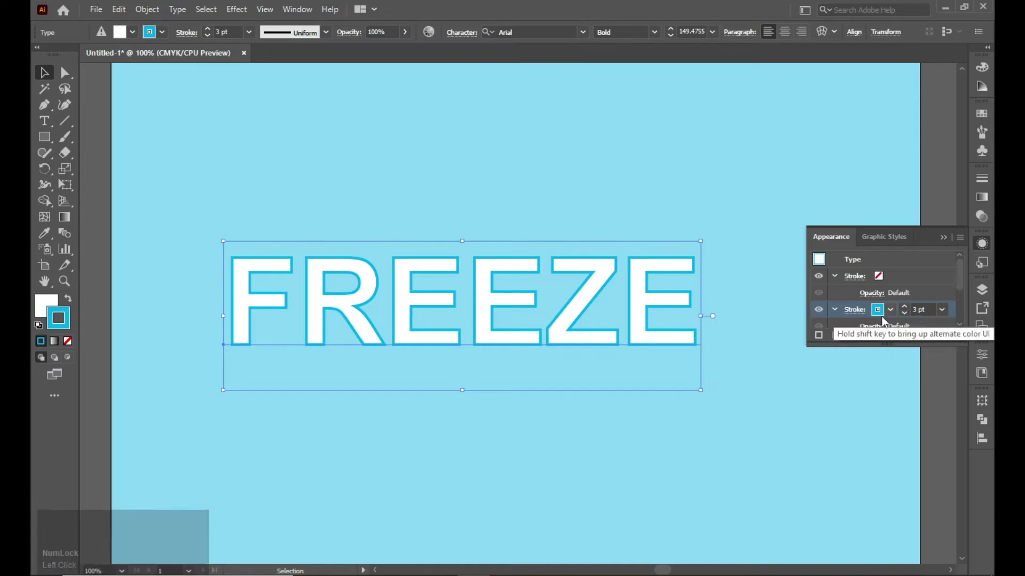
click(913, 315)
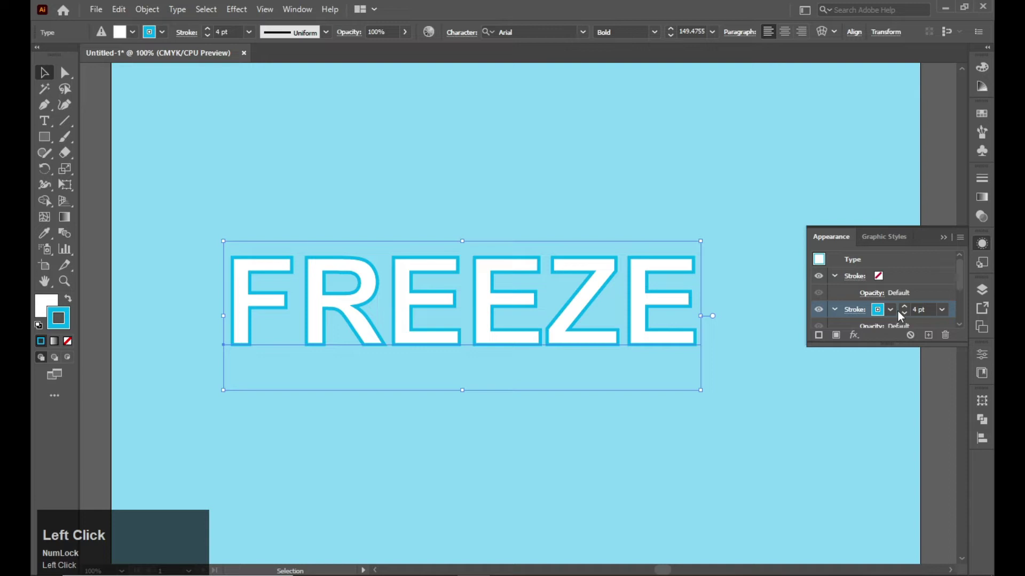
Apply a Gaussian Blur of about 13-15 px to the cyan outline for a soft glow.
click(860, 343)
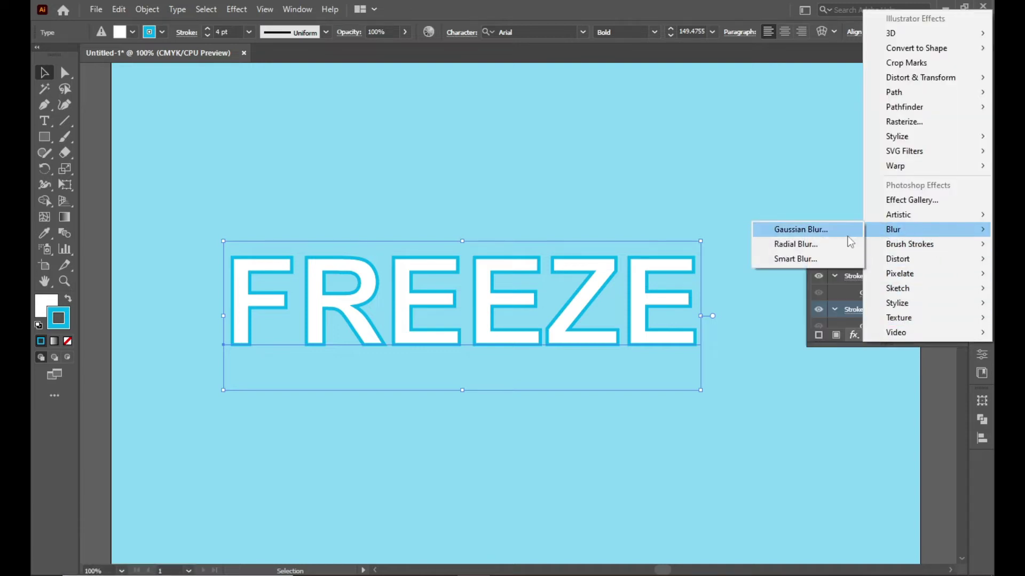
click(852, 241)
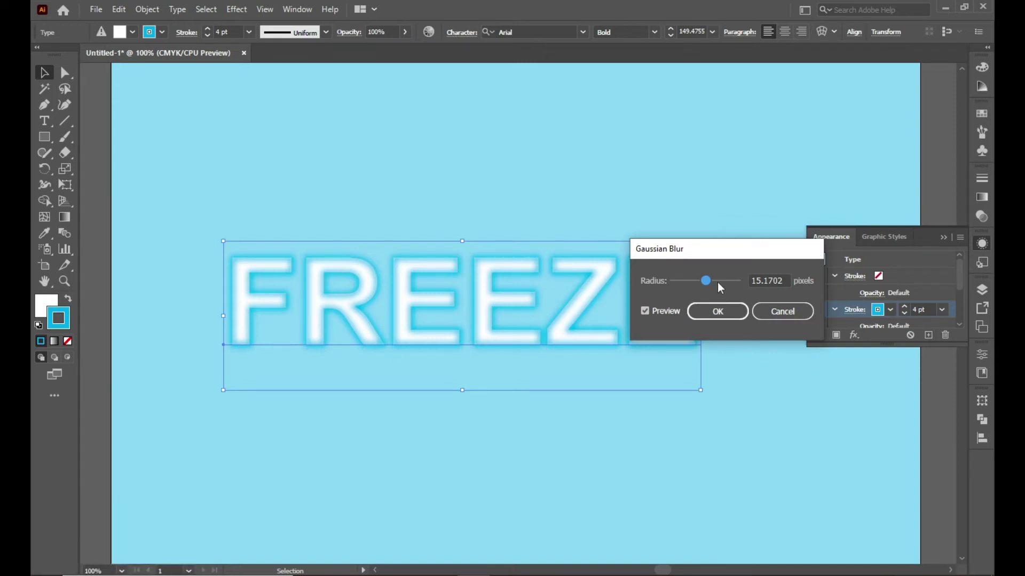
drag(712, 288, 624, 419)
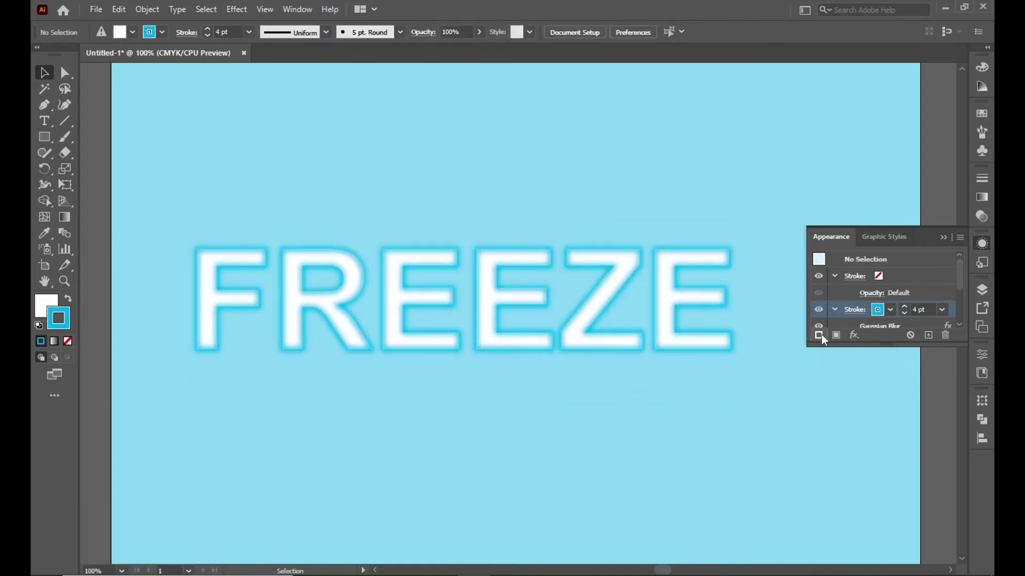
Reselect FREEZE and duplicate the blurred cyan stroke as a crisp second outline.
click(820, 340)
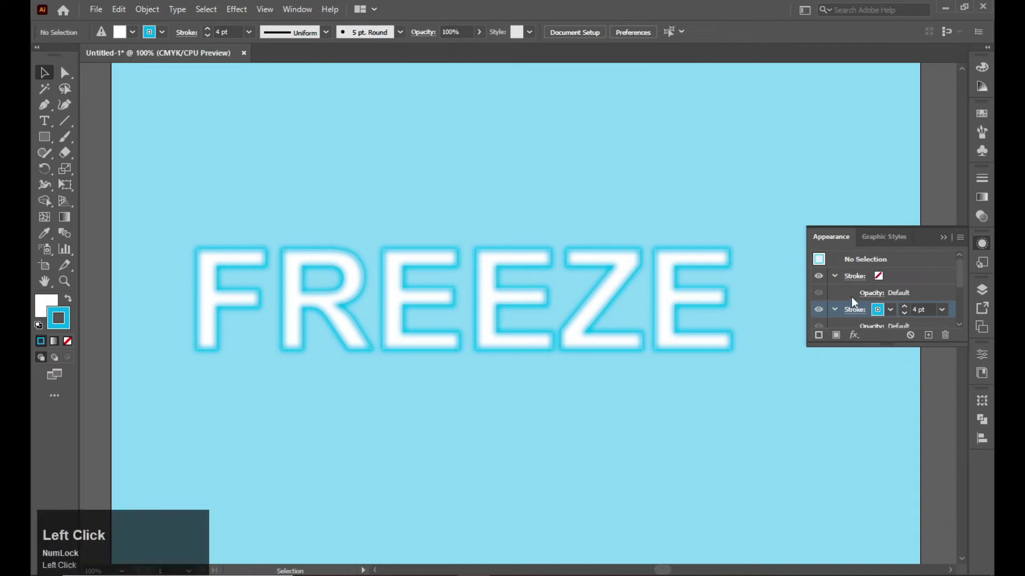
scroll(down, 3)
click(892, 264)
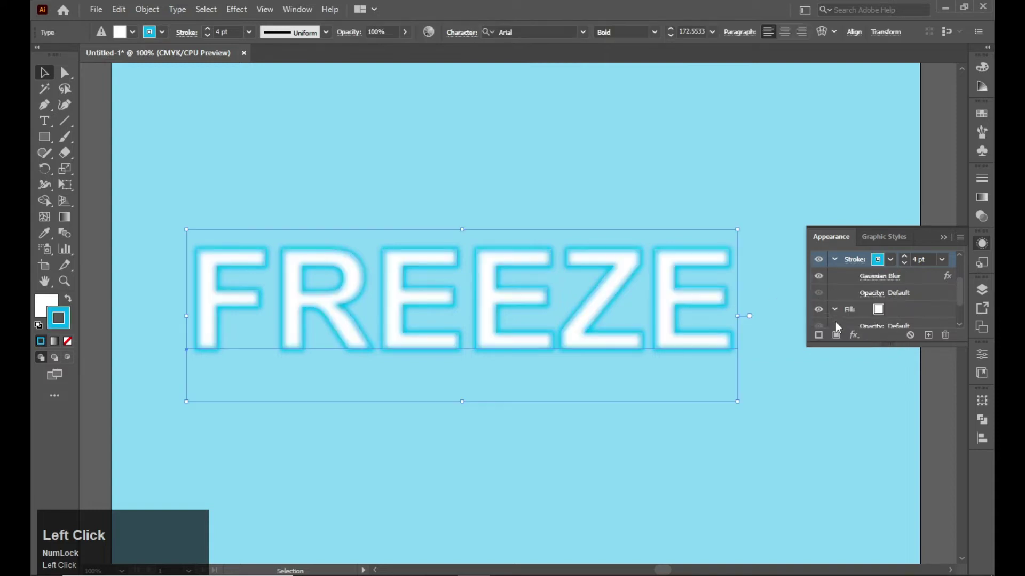
click(828, 344)
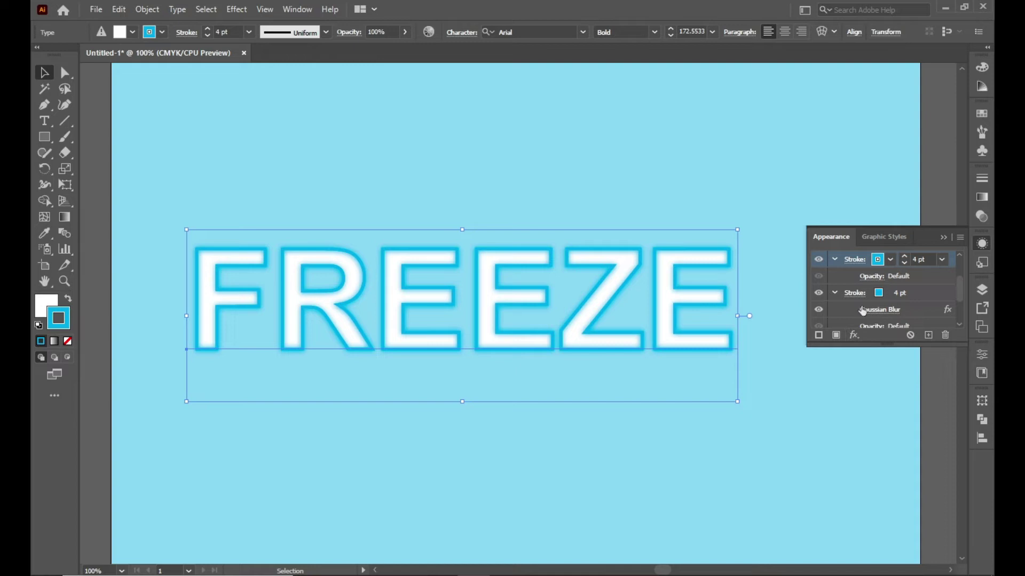
Make the top outline white and roughen it at 3 px, 100/in detail for jagged frosty edges.
click(899, 264)
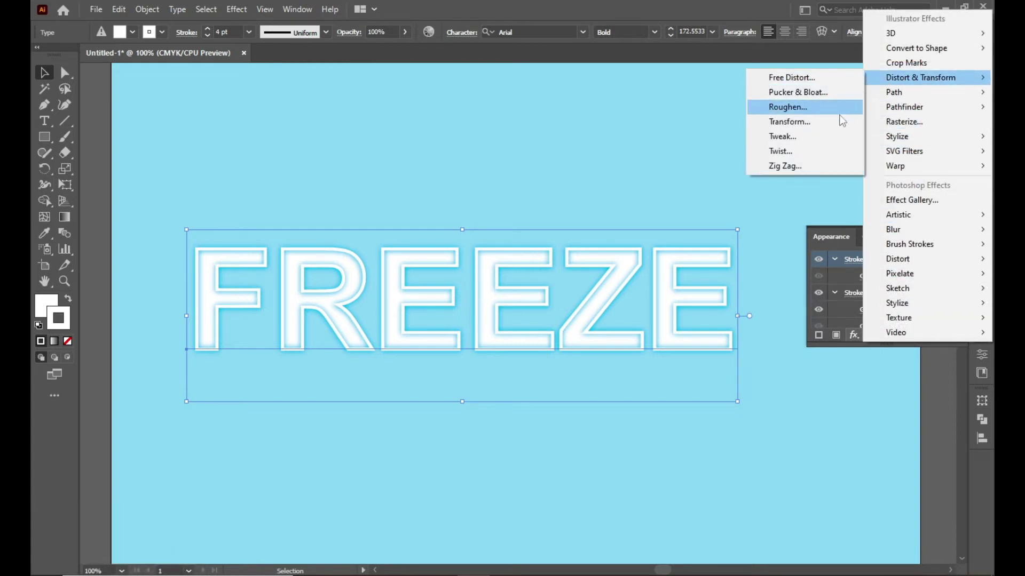
click(844, 113)
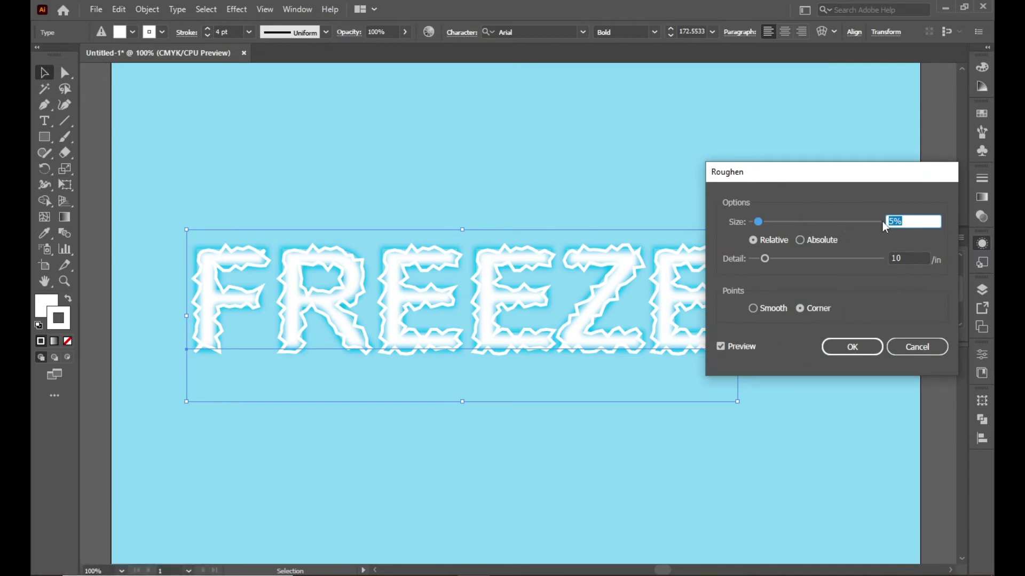
click(800, 244)
drag(869, 263, 868, 355)
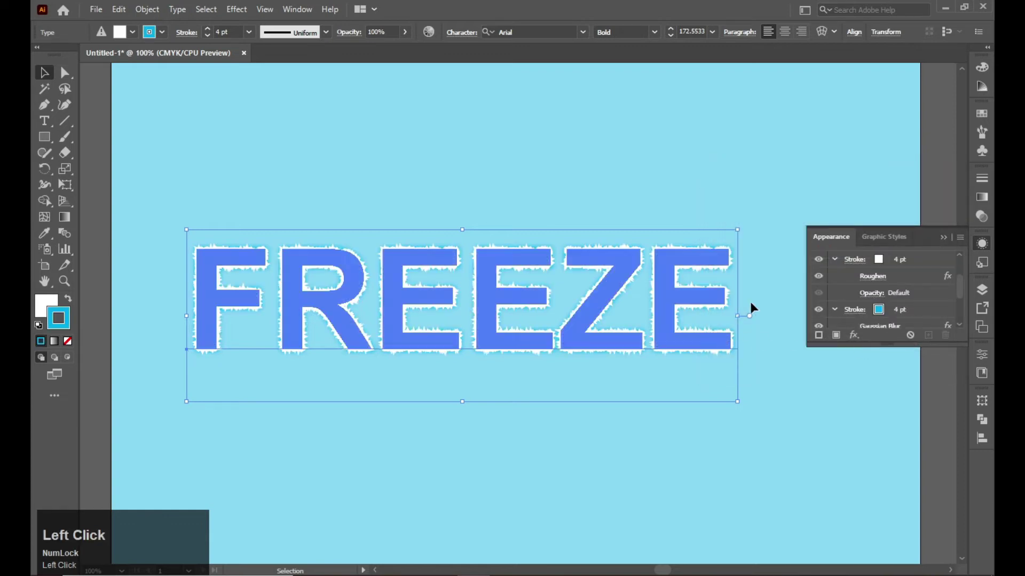
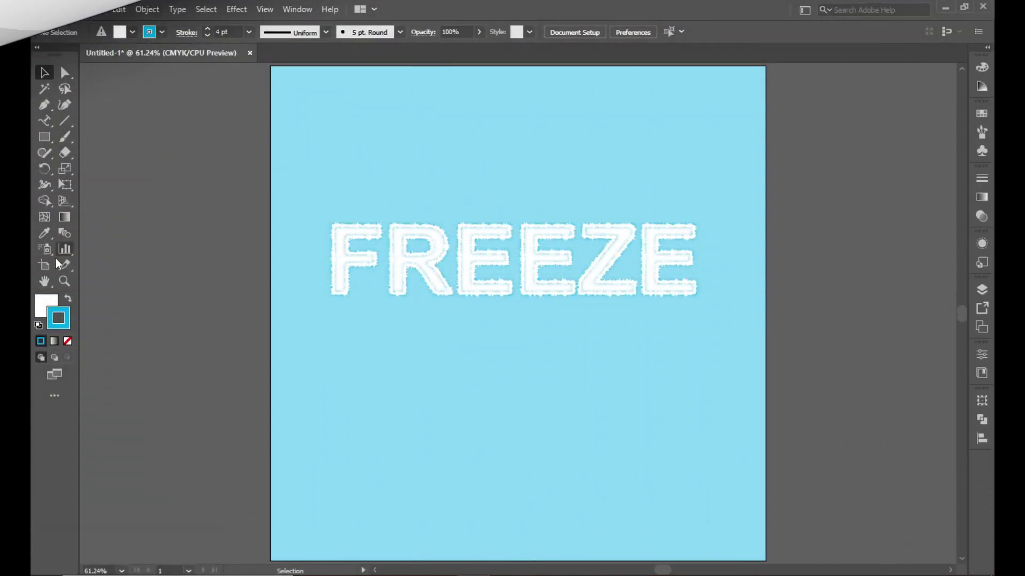
Resize the artboard to a wide 1000 × about 673 px landscape frame around FREEZE.
click(43, 277)
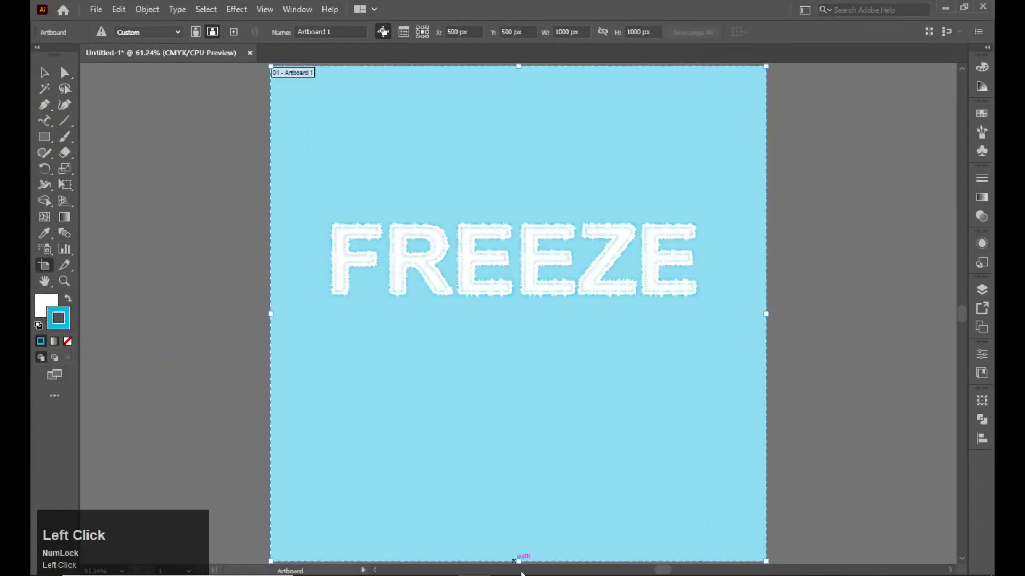
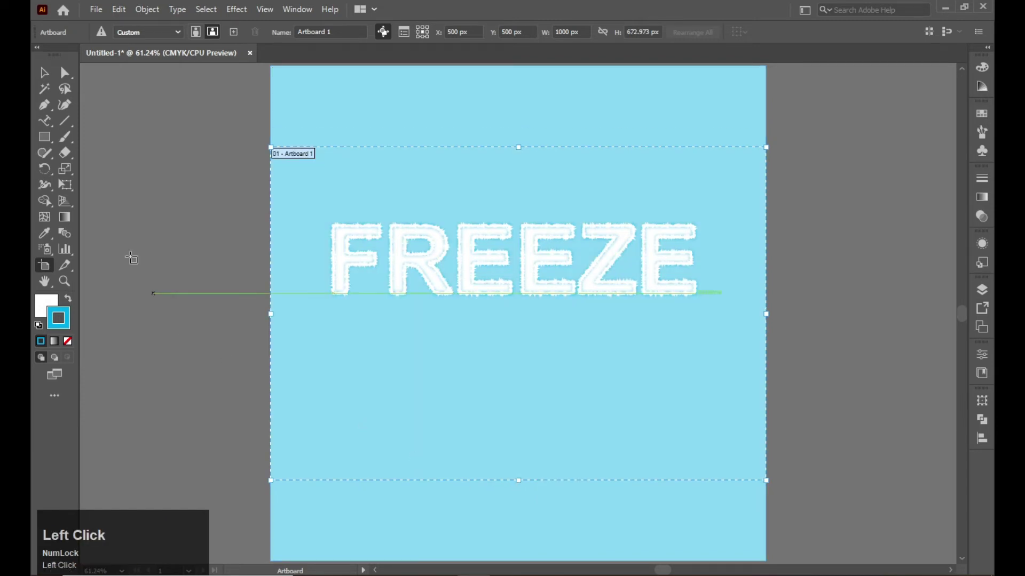
click(51, 81)
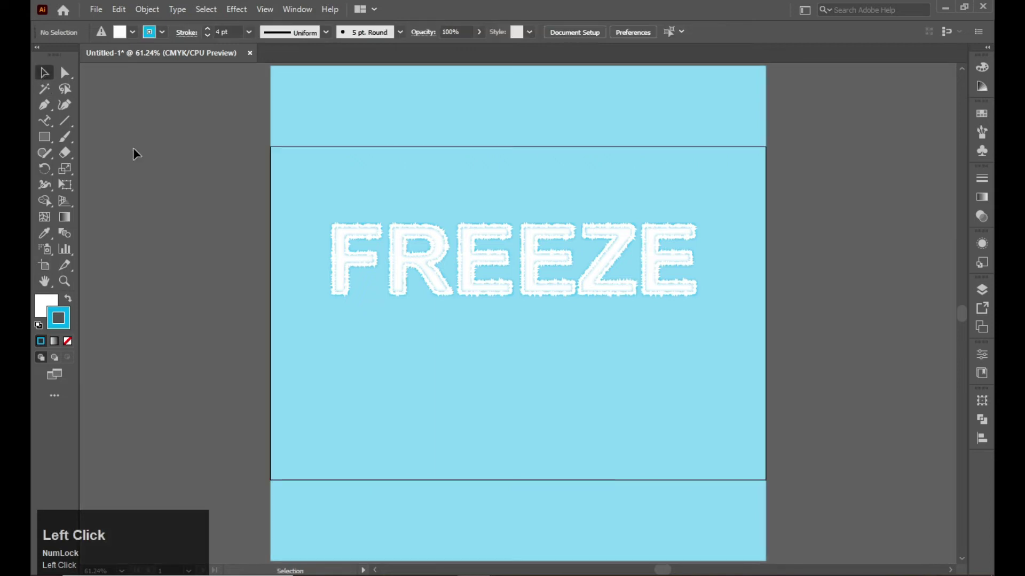
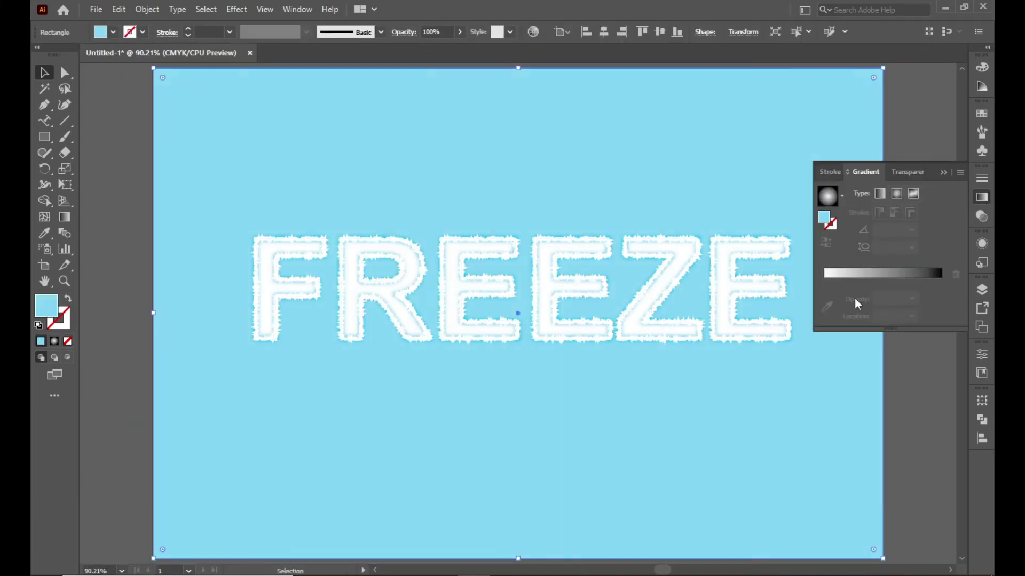
Give the background a radial gradient, white at centre fading to sky blue at the edges.
click(825, 223)
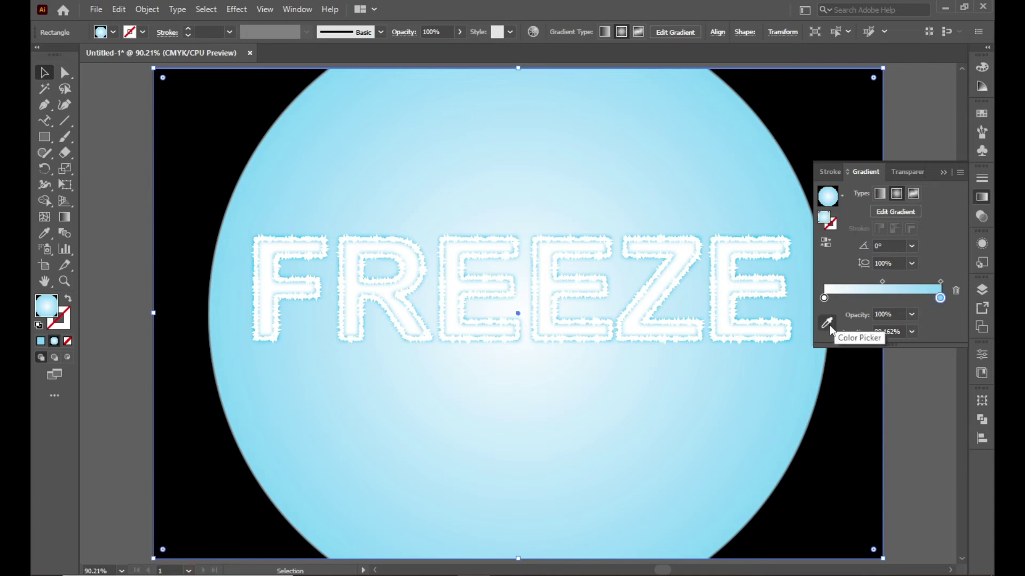
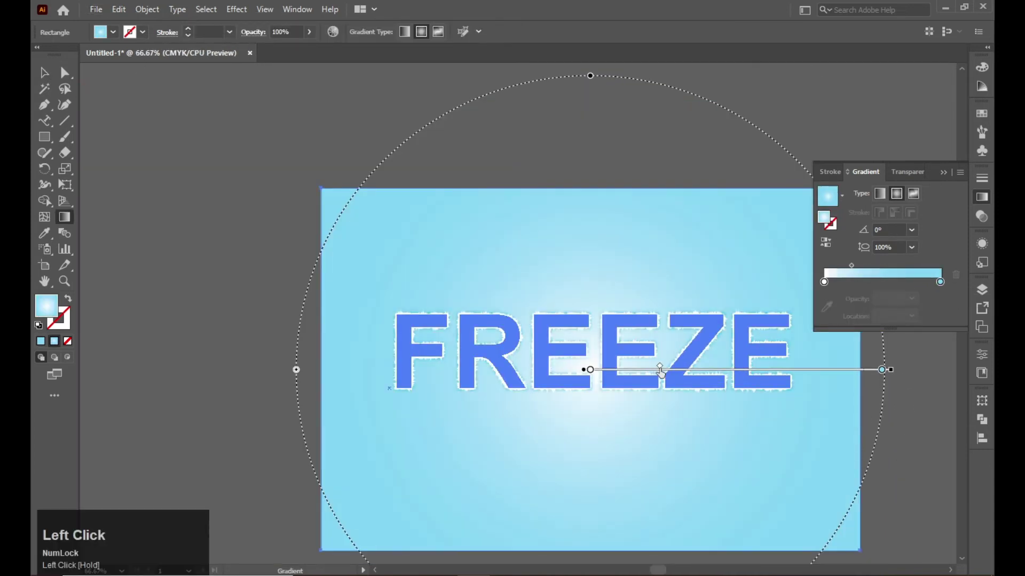
key(v)
click(339, 387)
scroll(up, 3)
key(space)
double_click(829, 290)
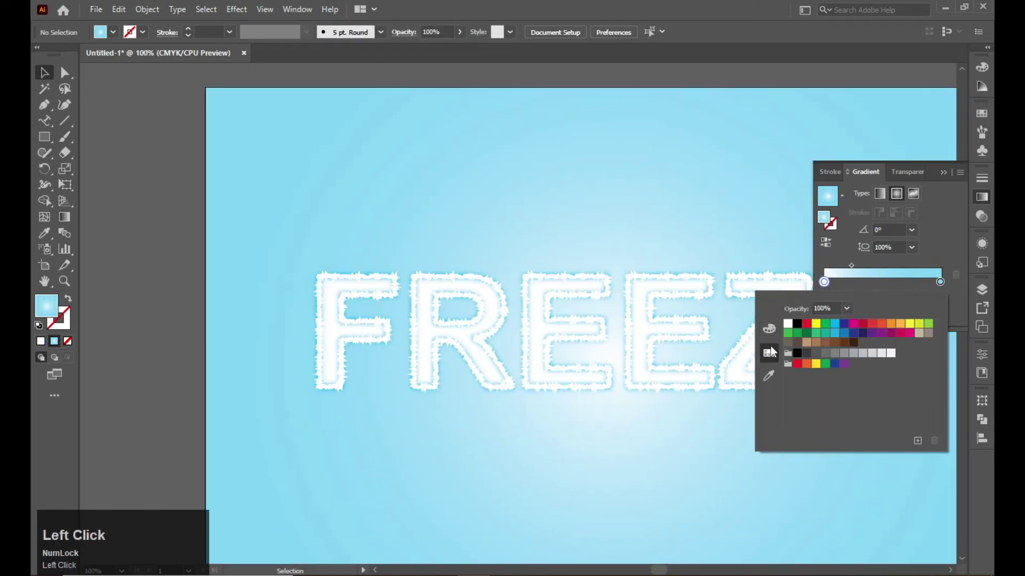